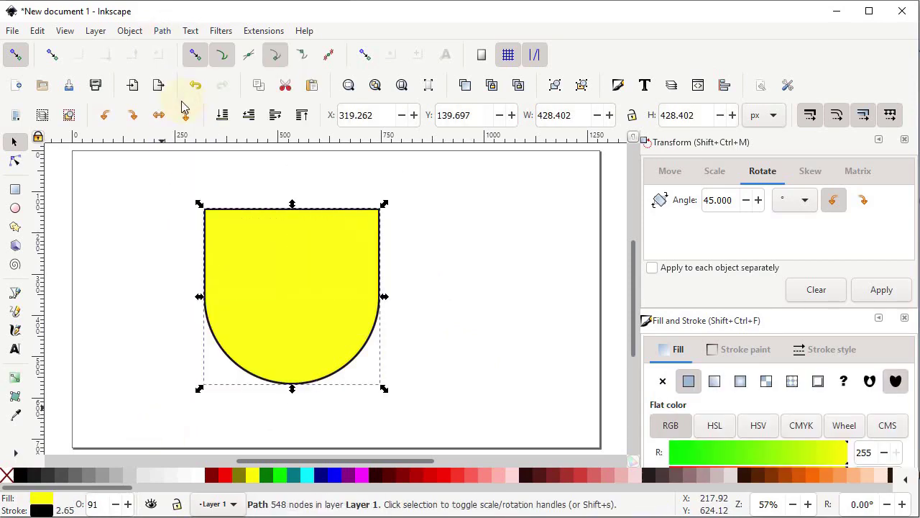
Step: Remove the black stroke from the selected yellow shield via the X (none) swatch
{"action": "left_click", "coordinate": [184, 103]}
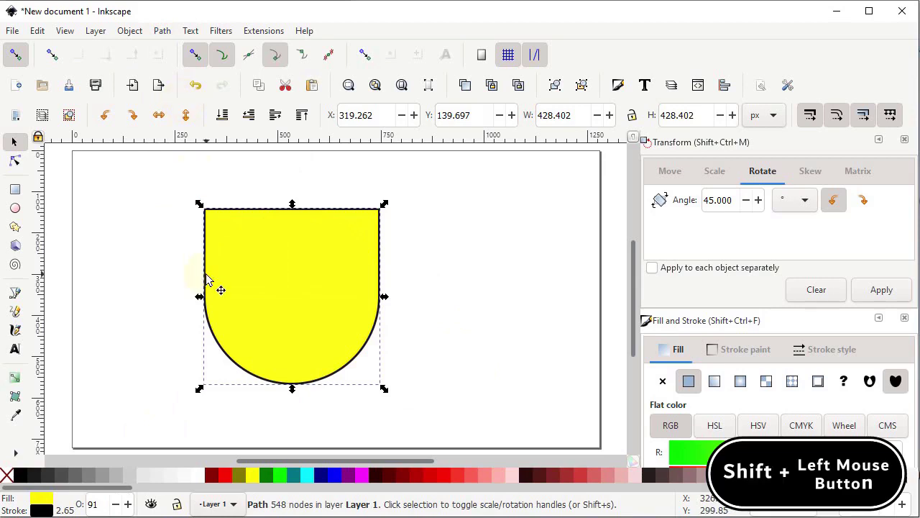